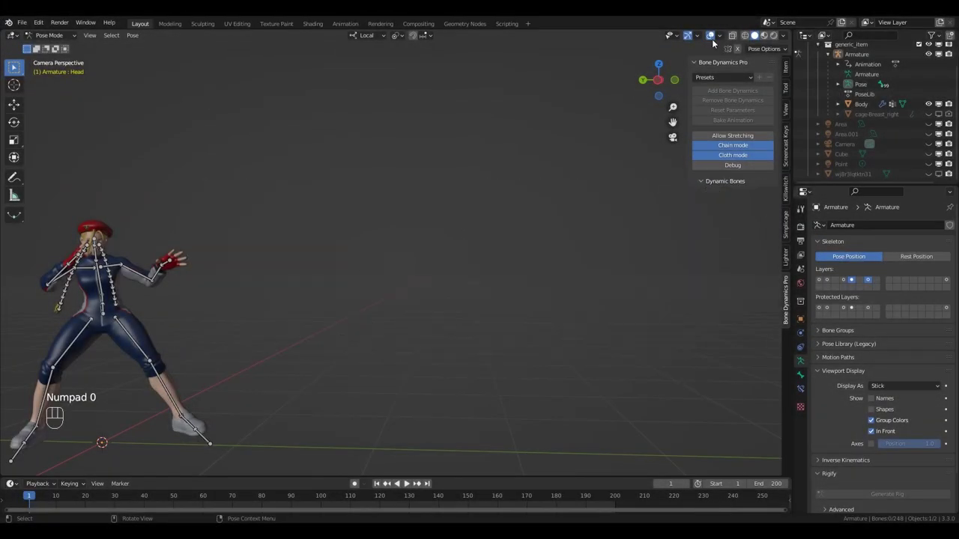
# - Play the animation several times from frame 1 to watch the braids swing with their new dynamics
pyautogui.click(712, 38)
pyautogui.press('space')
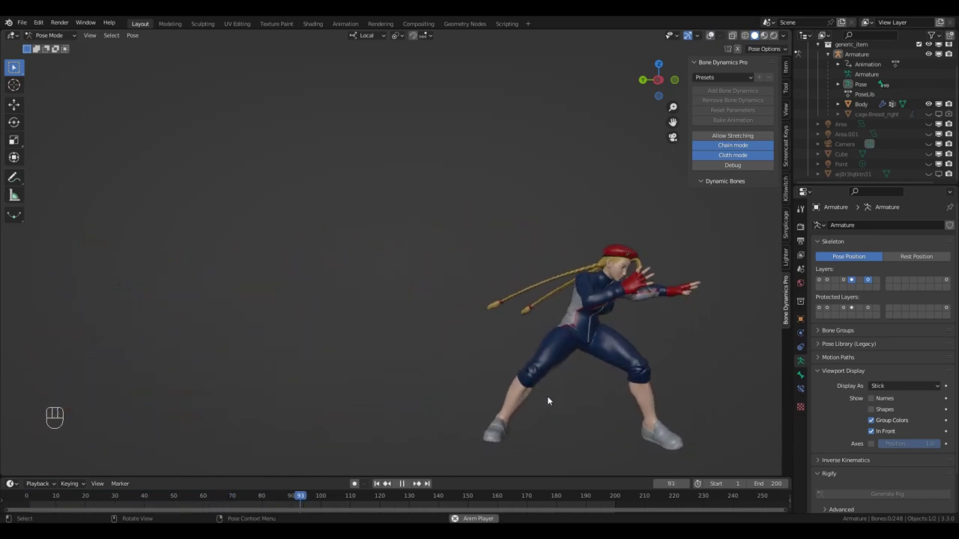
pyautogui.moveTo(379, 485); pyautogui.dragTo(716, 36)
pyautogui.press('space')
pyautogui.moveTo(723, 147); pyautogui.dragTo(714, 39)
pyautogui.press('shift+Left')
pyautogui.press('space')
pyautogui.press('space')
pyautogui.press('space')
pyautogui.press('shift+Left')
# - Replay the animation through the camera view, stop it and return to frame 1
pyautogui.press('space')
pyautogui.press('space')
pyautogui.press('space')
pyautogui.press('shift+Left')
pyautogui.press('space')
pyautogui.press('space')
pyautogui.press('space')
pyautogui.press('KP_0')
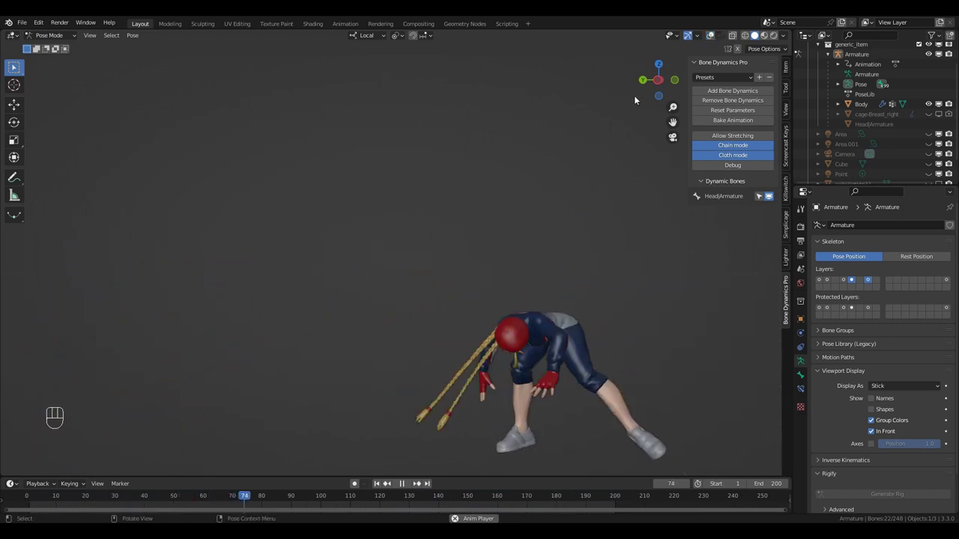
pyautogui.press('space')
pyautogui.press('shift+Left')
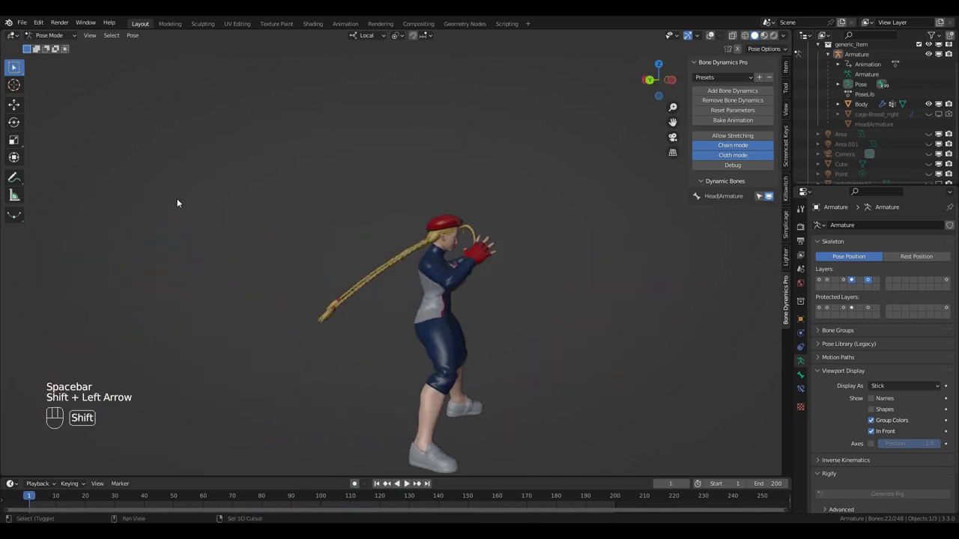
# - Leave Pose Mode and select the character's Body mesh to check its braid vertex groups
pyautogui.click(716, 38)
pyautogui.press('ctrl+Tab')
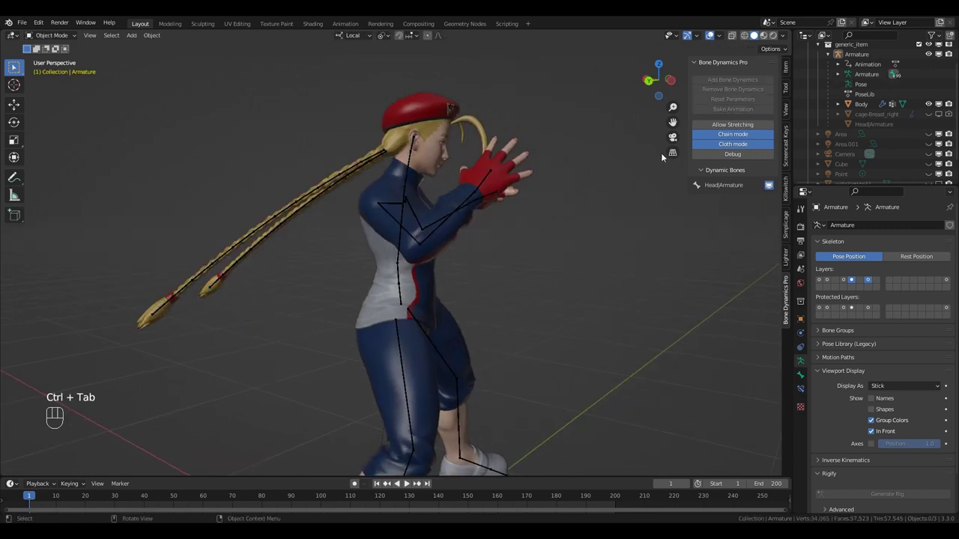
pyautogui.press('shift+Left')
pyautogui.moveTo(732, 39); pyautogui.dragTo(281, 216)
pyautogui.click(287, 216)
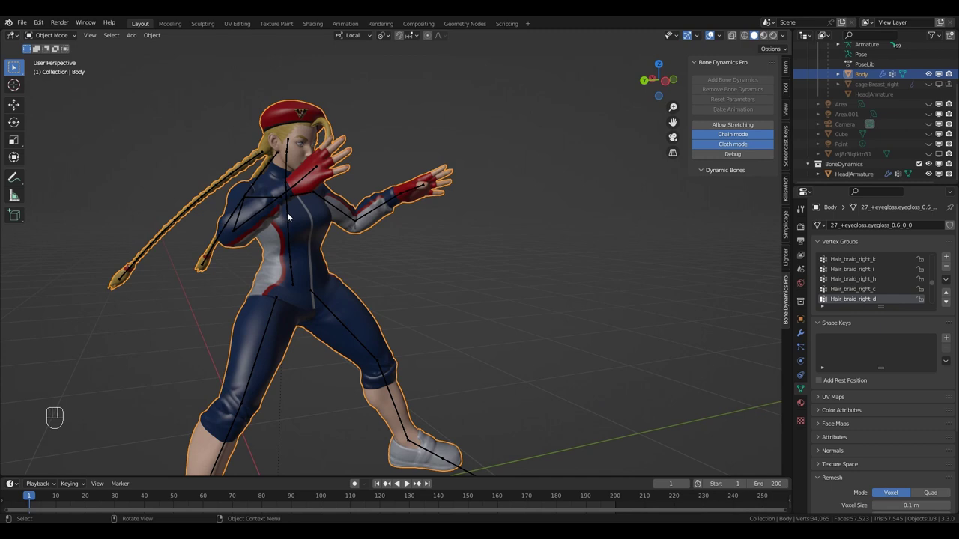
# - Return to Pose Mode and enable the armature's additional bone layers in Skeleton properties
pyautogui.moveTo(838, 279); pyautogui.dragTo(849, 281)
pyautogui.press('ctrl+Tab')
pyautogui.click(854, 281)
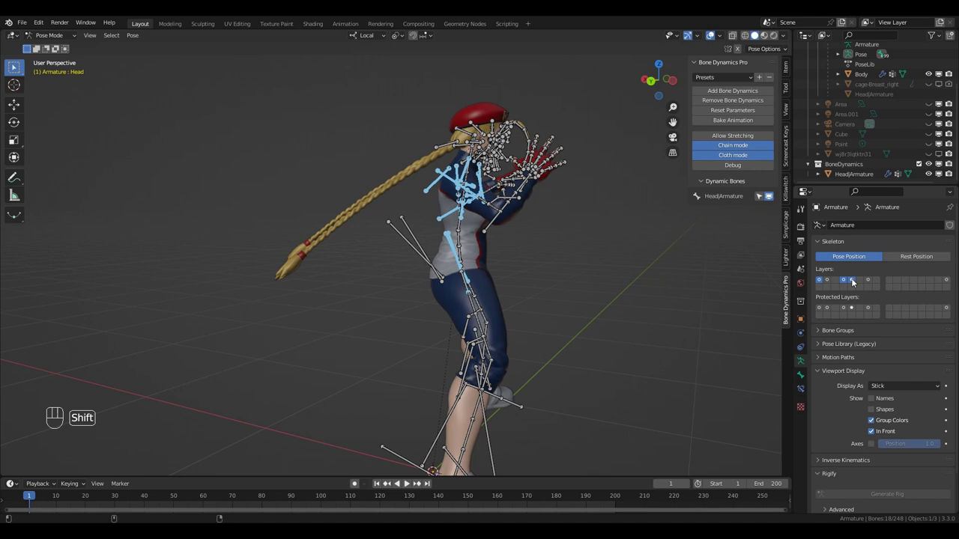
# - Show the Create Cages settings with Body as the target mesh and Chain/Collision chosen
pyautogui.click(844, 283)
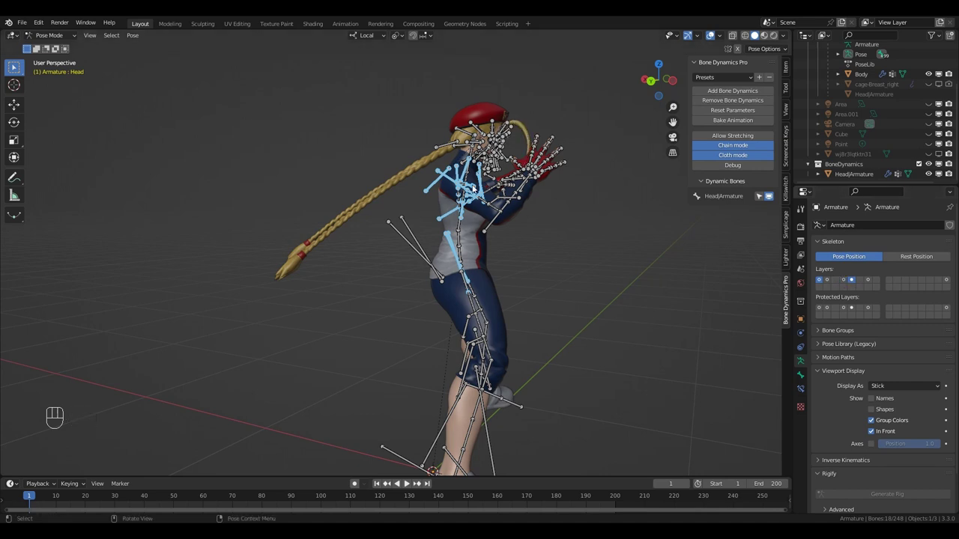
pyautogui.moveTo(452, 227); pyautogui.dragTo(794, 228)
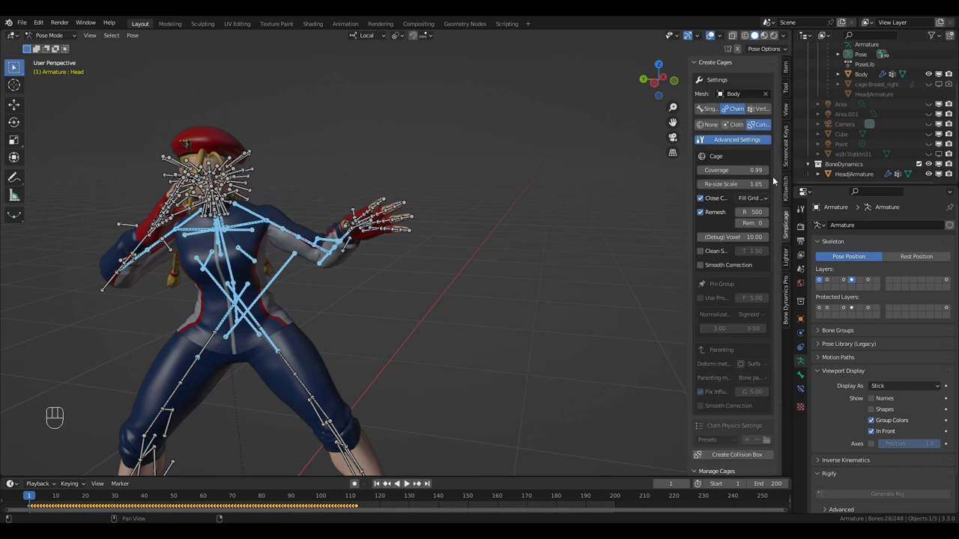
# - Expand the advanced cage settings before generating the collision box from Body
pyautogui.click(736, 114)
pyautogui.click(760, 128)
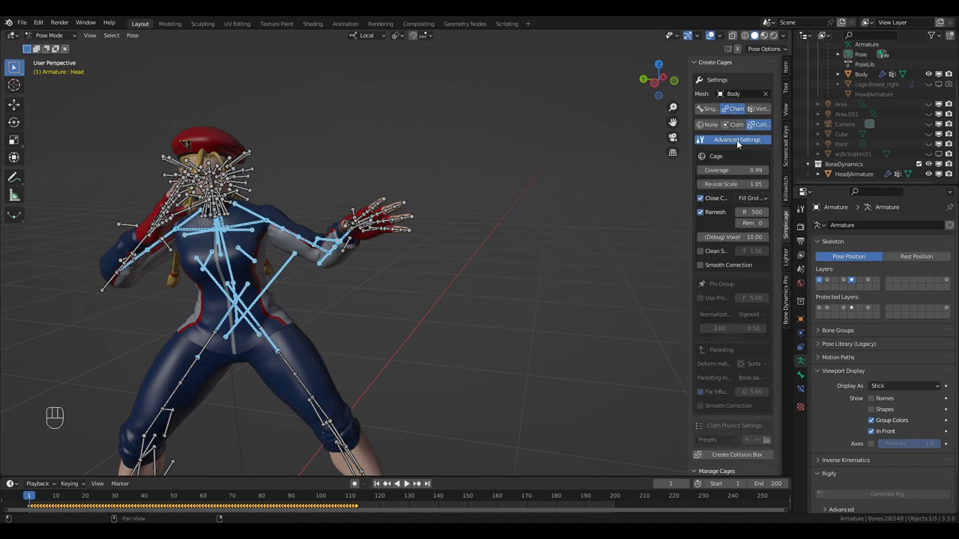
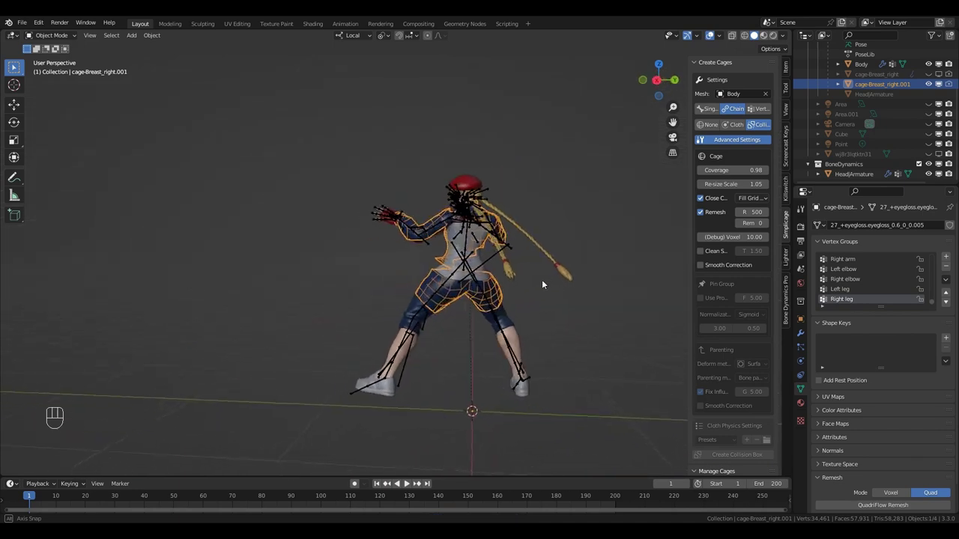
# - Play the animation and view the cage following the character through the camera
pyautogui.press('space')
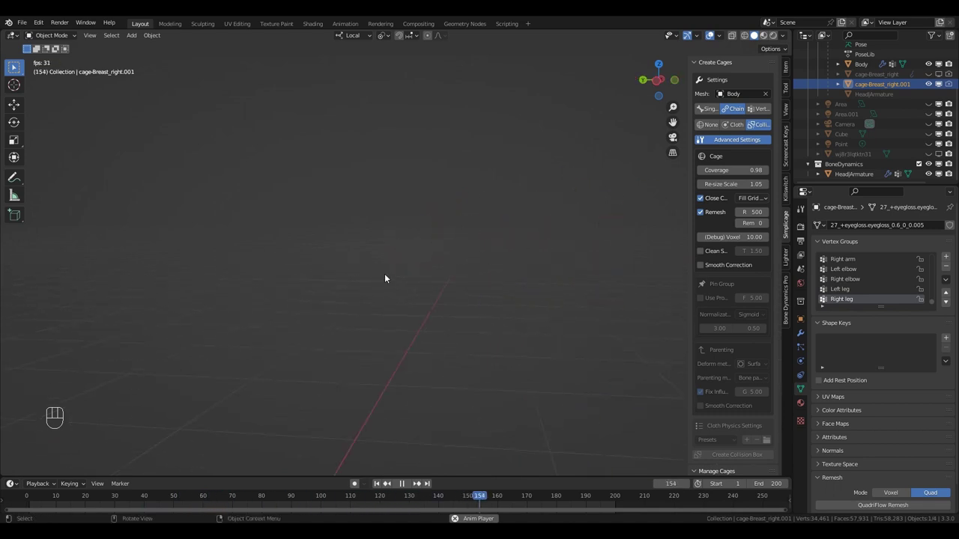
pyautogui.press('space')
pyautogui.press('KP_0')
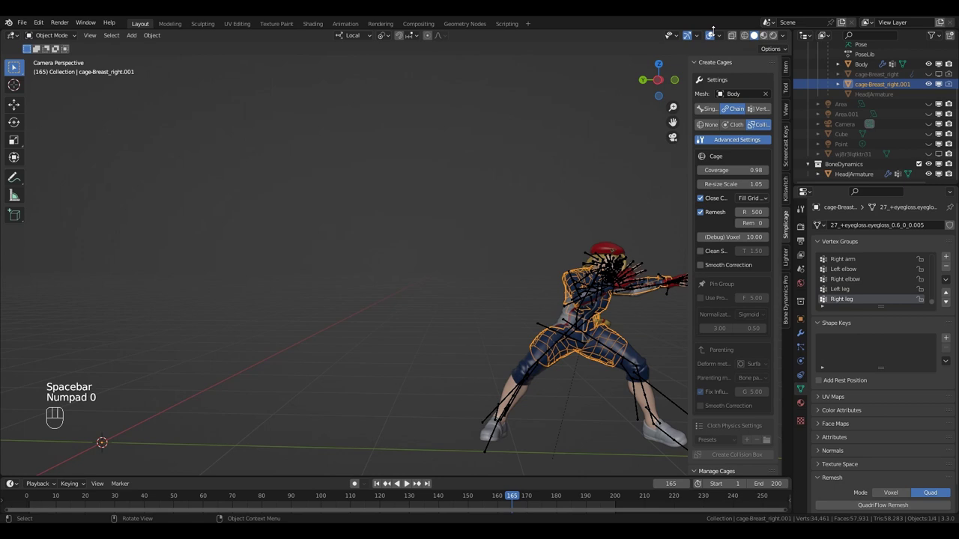
pyautogui.click(716, 36)
pyautogui.press('shift+Left')
# - Replay the animation, then show the collision physics settings of cage-Breast_right.001
pyautogui.press('space')
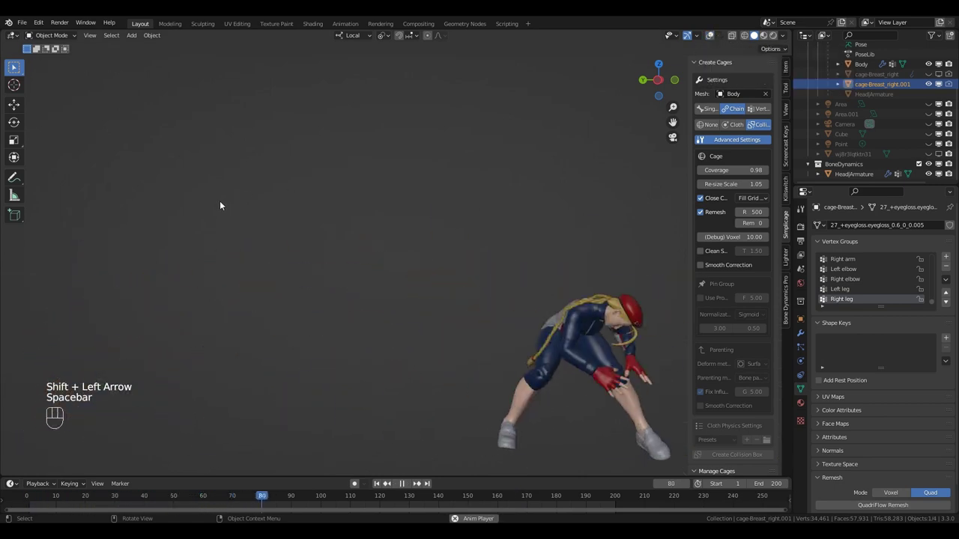
pyautogui.press('space')
pyautogui.press('space')
pyautogui.press('space')
pyautogui.click(715, 37)
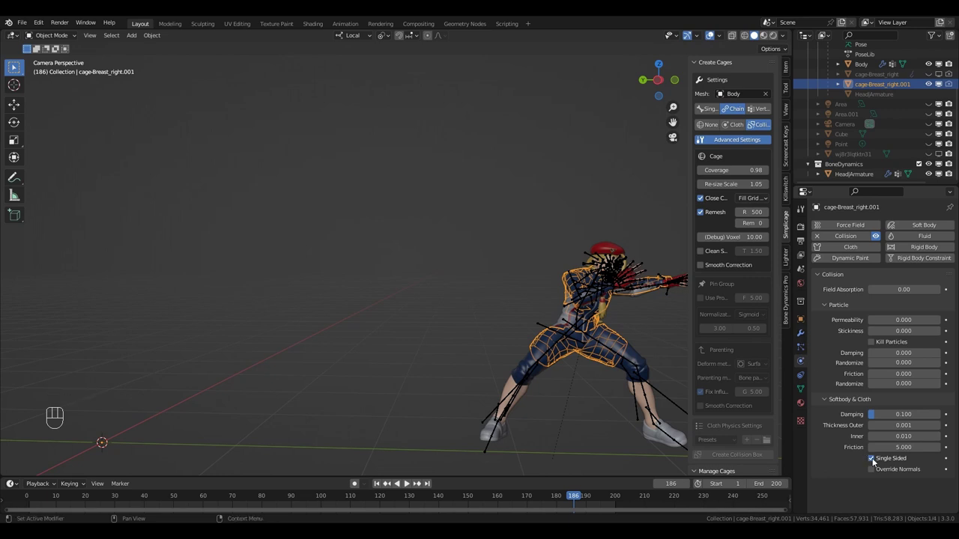
# - Disable Single Sided collision on the cage and play the animation so the braids react to the body
pyautogui.click(877, 461)
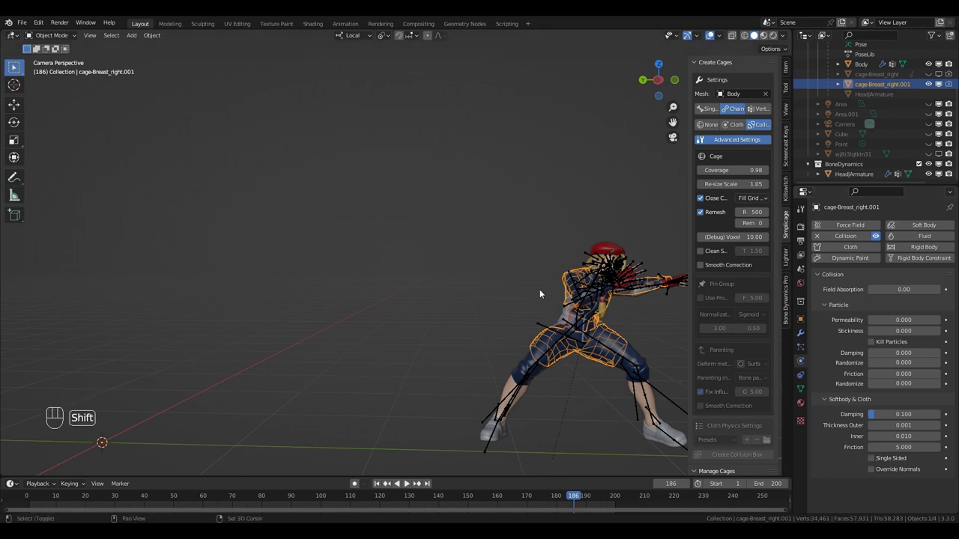
pyautogui.press('shift+Left')
pyautogui.press('space')
pyautogui.press('space')
pyautogui.click(714, 36)
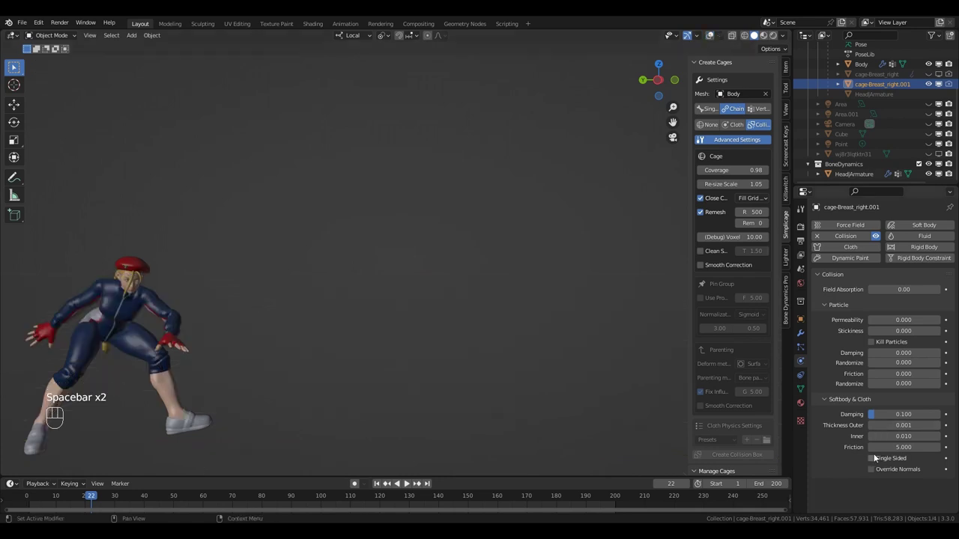
pyautogui.press('space')
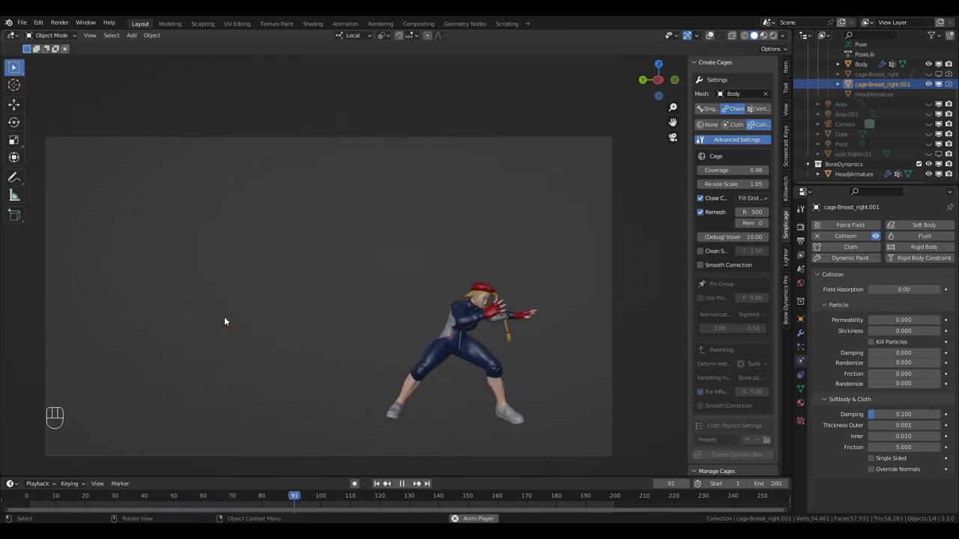
# - Stop playback, select cage-Breast_right.001 and isolate it in local view through the camera
pyautogui.press('space')
pyautogui.click(714, 41)
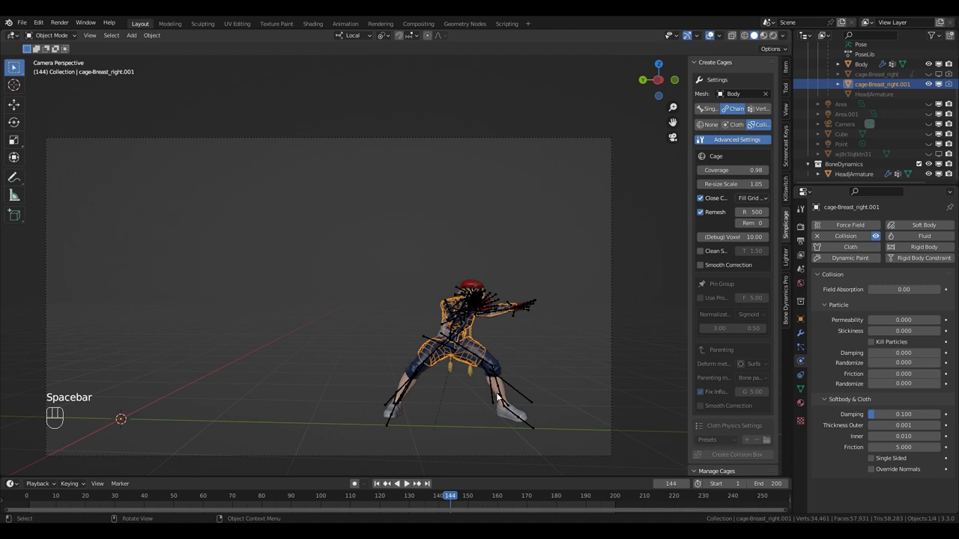
pyautogui.click(803, 388)
pyautogui.click(803, 377)
pyautogui.click(897, 246)
pyautogui.moveTo(892, 245); pyautogui.dragTo(887, 246)
pyautogui.press('KP_Divide')
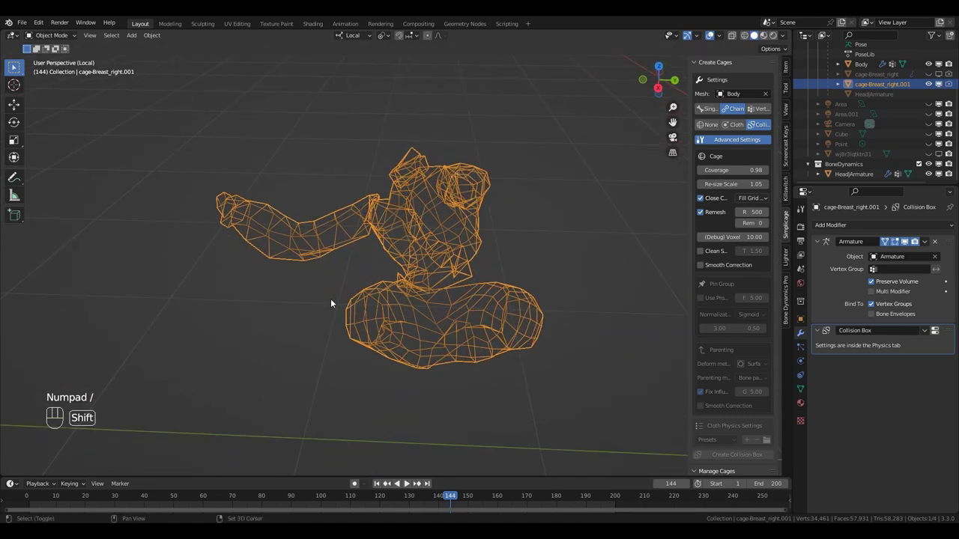
pyautogui.press('shift+Left')
pyautogui.click(709, 39)
pyautogui.press('KP_0')
pyautogui.press('KP_0')
pyautogui.press('KP_Divide')
pyautogui.press('space')
pyautogui.press('space')
# - Step forward frame by frame to find where the braids collide with the cage
pyautogui.press('Right')
pyautogui.press('Right')
pyautogui.press('Right')
pyautogui.press('Right')
pyautogui.press('Right')
pyautogui.press('Right')
pyautogui.press('Right')
pyautogui.press('Right')
pyautogui.press('Right')
pyautogui.press('Right')
pyautogui.press('Right')
pyautogui.press('Right')
pyautogui.press('Right')
pyautogui.press('Right')
pyautogui.press('Right')
pyautogui.press('Right')
pyautogui.press('Right')
pyautogui.press('Right')
pyautogui.press('Right')
pyautogui.press('Right')
pyautogui.press('Right')
pyautogui.press('Right')
pyautogui.press('Right')
pyautogui.press('Right')
pyautogui.press('Right')
pyautogui.press('Right')
pyautogui.press('Right')
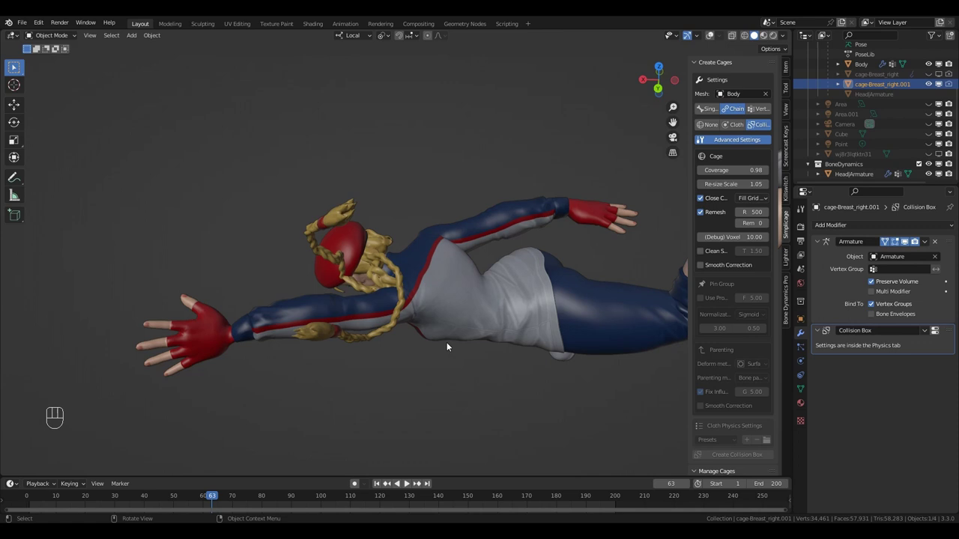
pyautogui.click(714, 38)
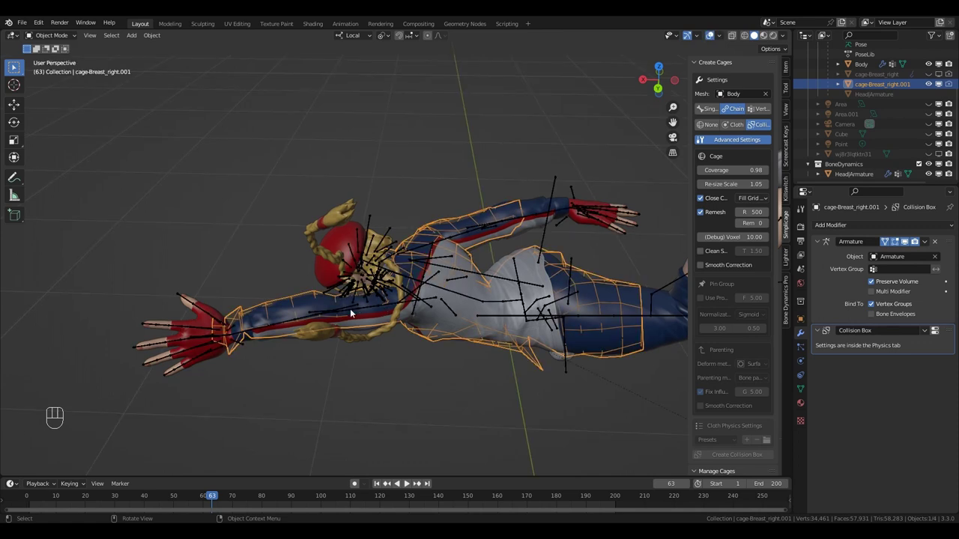
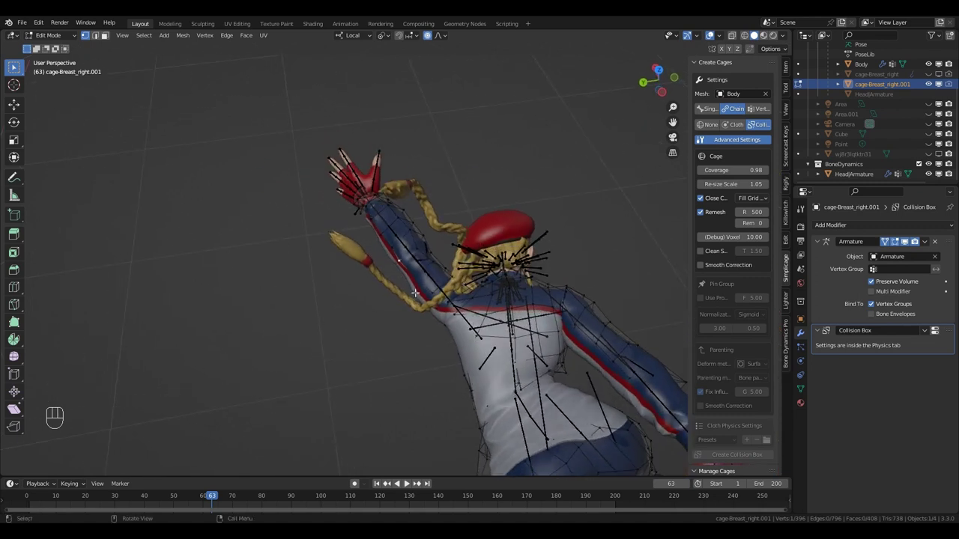
# - In Edit Mode add edge loops to the cage mesh and adjust its vertices, then finish editing
pyautogui.press('KP_Divide')
pyautogui.press('ctrl+e')
pyautogui.press('ctrl+r')
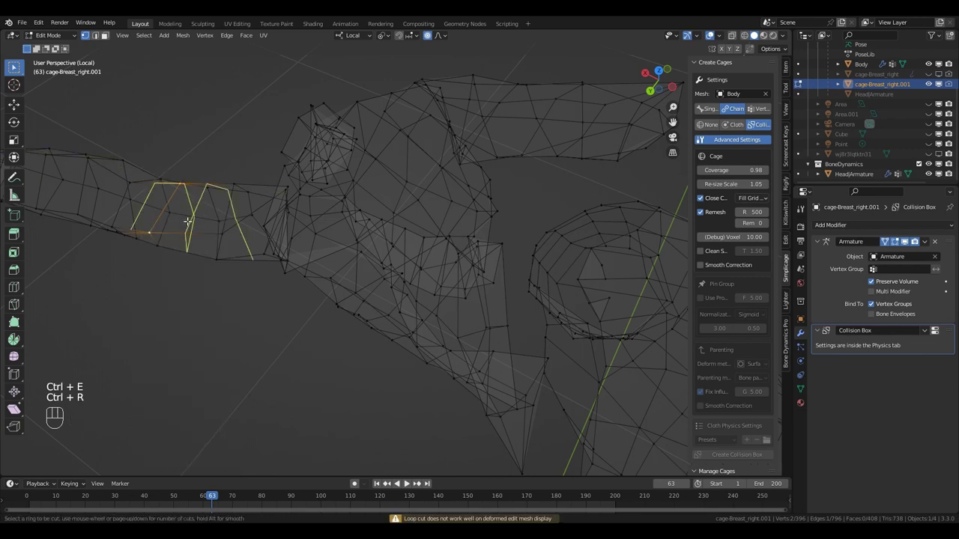
pyautogui.press('ctrl+r')
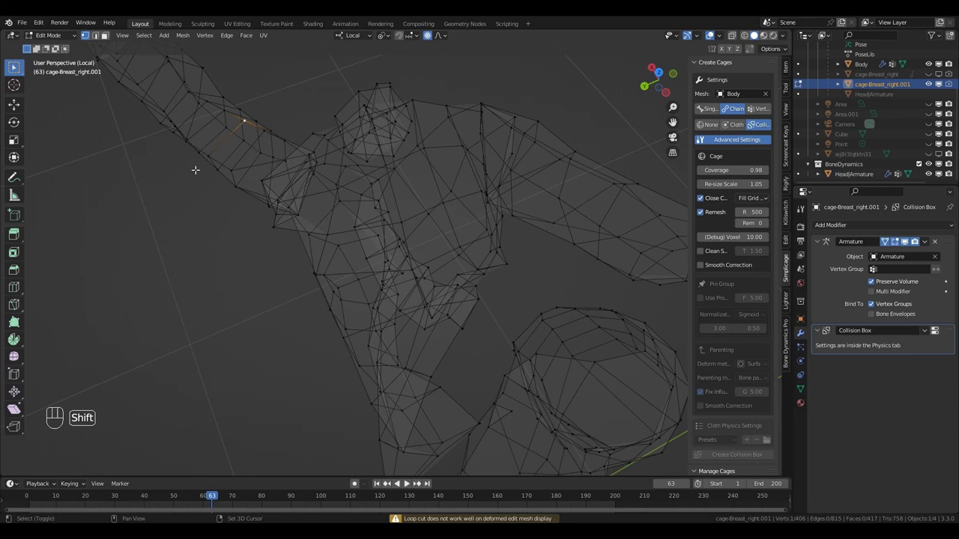
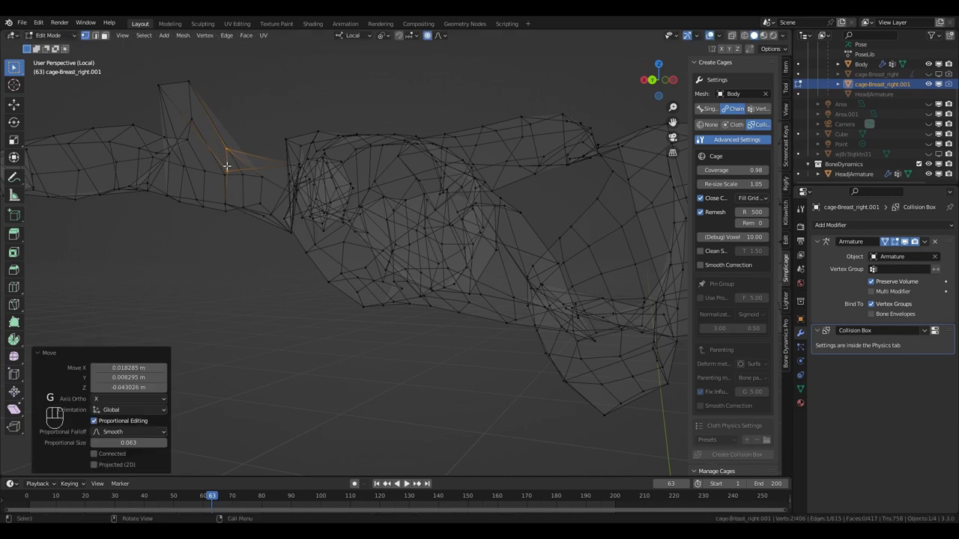
pyautogui.press('Tab')
# - Show the whole scene again through the camera and play the animation with the reshaped cage
pyautogui.press('KP_Divide')
pyautogui.press('shift+Left')
pyautogui.press('KP_0')
pyautogui.press('space')
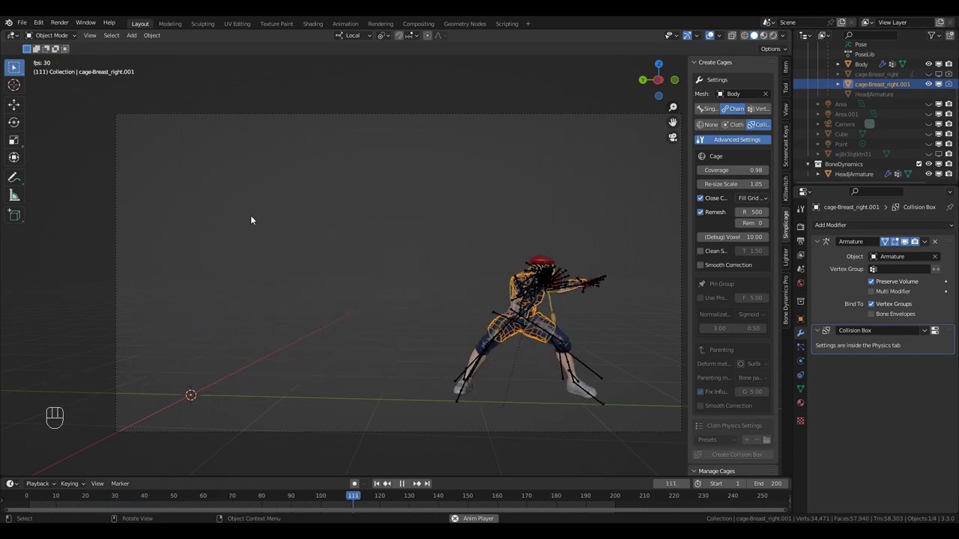
# - Watch the playback with the reshaped cage, stopping and restarting it
pyautogui.click(711, 35)
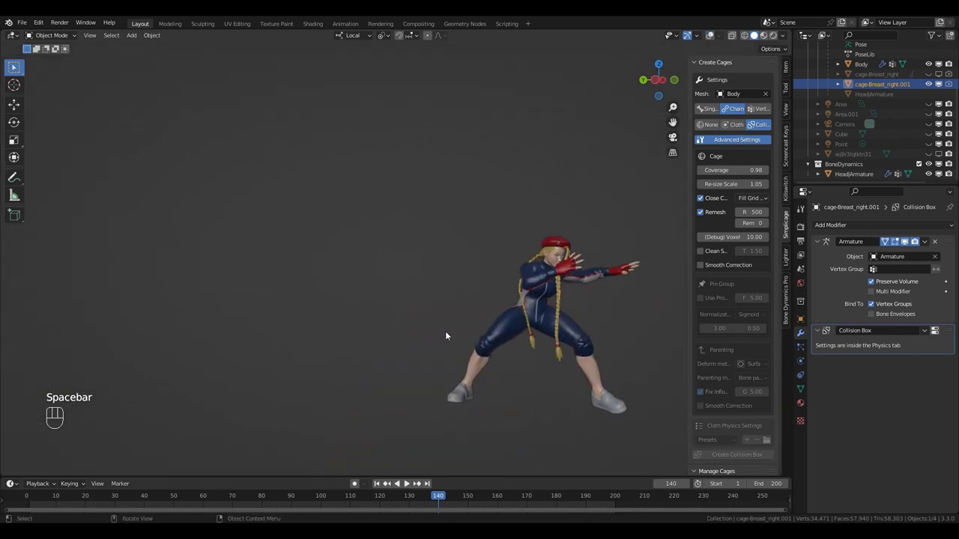
pyautogui.press('space')
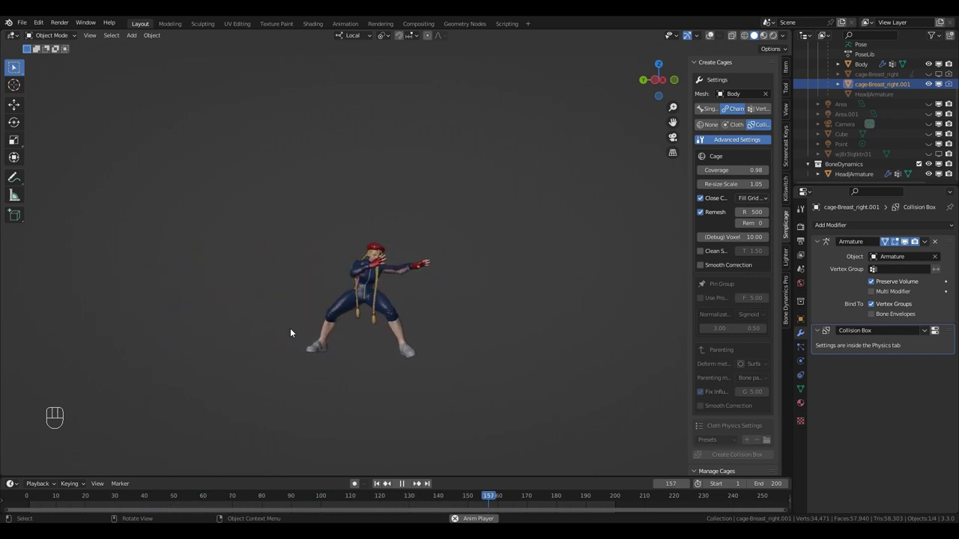
pyautogui.press('space')
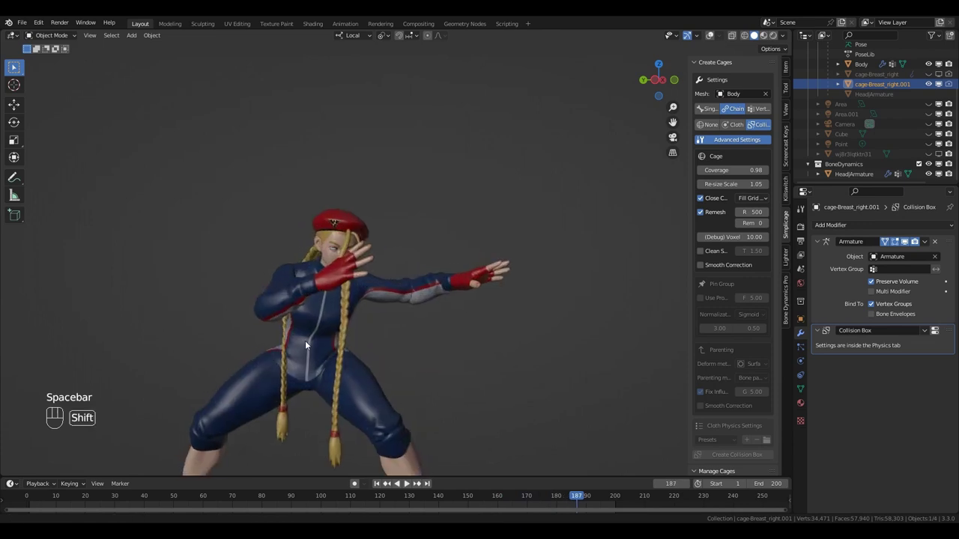
pyautogui.press('space')
pyautogui.press('space')
# - Select the armature, stop playback and switch it to Pose Mode at frame 1
pyautogui.click(711, 40)
pyautogui.press('space')
pyautogui.press('shift+Left')
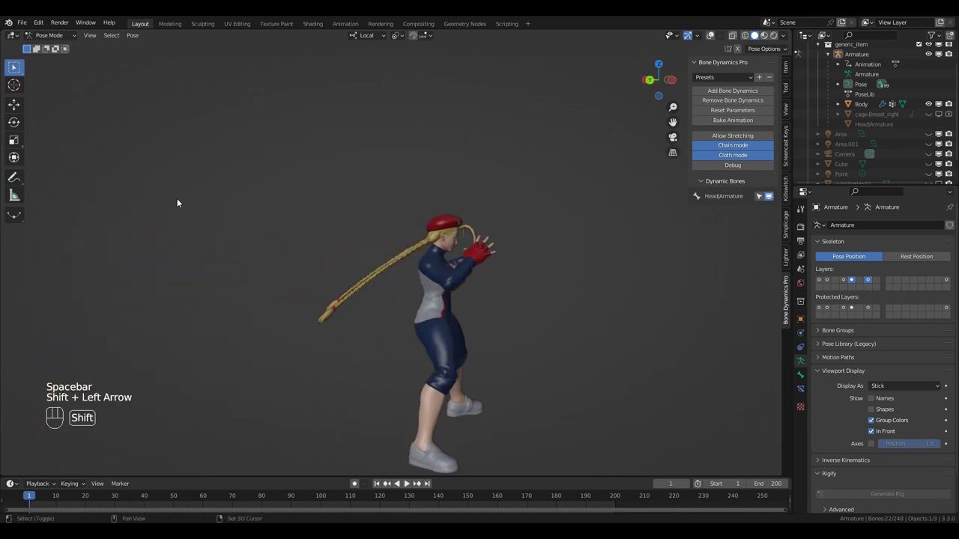
# - Select the HeadArmature braid mesh, activate its Pin vertex group and isolate it in Weight Paint mode
pyautogui.click(716, 38)
pyautogui.press('ctrl+Tab')
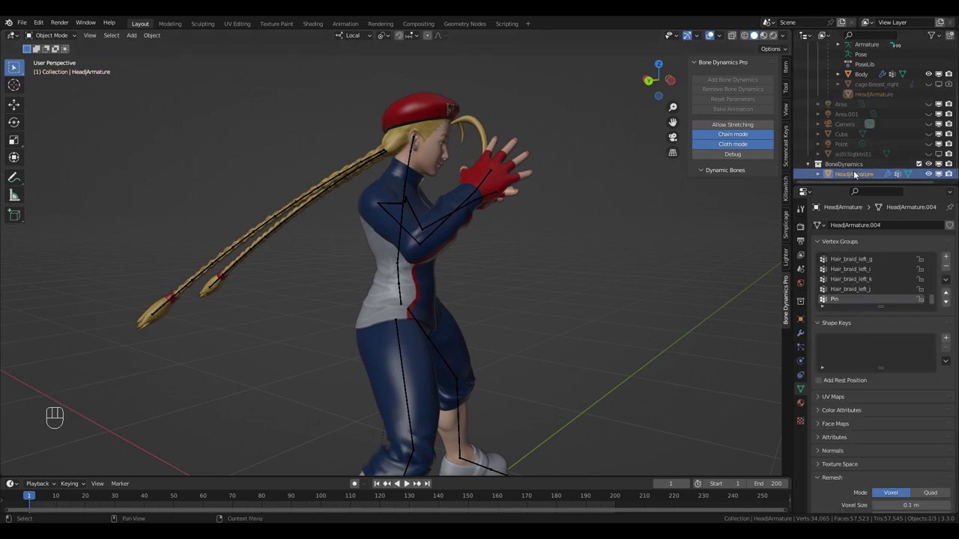
pyautogui.click(729, 37)
pyautogui.moveTo(734, 36); pyautogui.dragTo(360, 357)
pyautogui.press('KP_Divide')
pyautogui.press('ctrl+Tab')
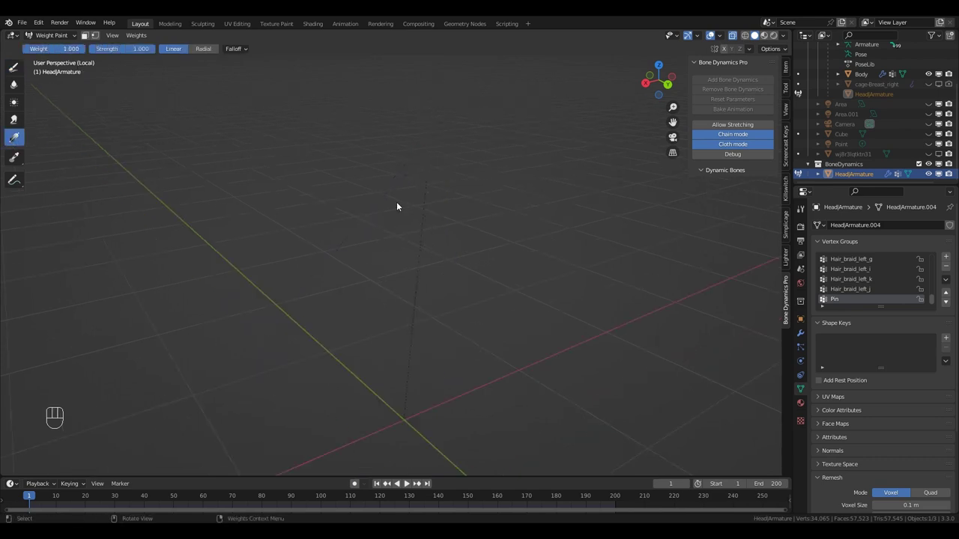
# - Draw a Pin weight gradient down the braids and scrub playback to test how they fall
pyautogui.moveTo(463, 99); pyautogui.dragTo(343, 338)
pyautogui.press('space')
pyautogui.press('space')
pyautogui.press('KP_Divide')
pyautogui.press('shift+Left')
pyautogui.press('space')
pyautogui.press('space')
pyautogui.press('shift+Left')
pyautogui.press('space')
pyautogui.press('space')
pyautogui.press('space')
pyautogui.press('space')
pyautogui.press('space')
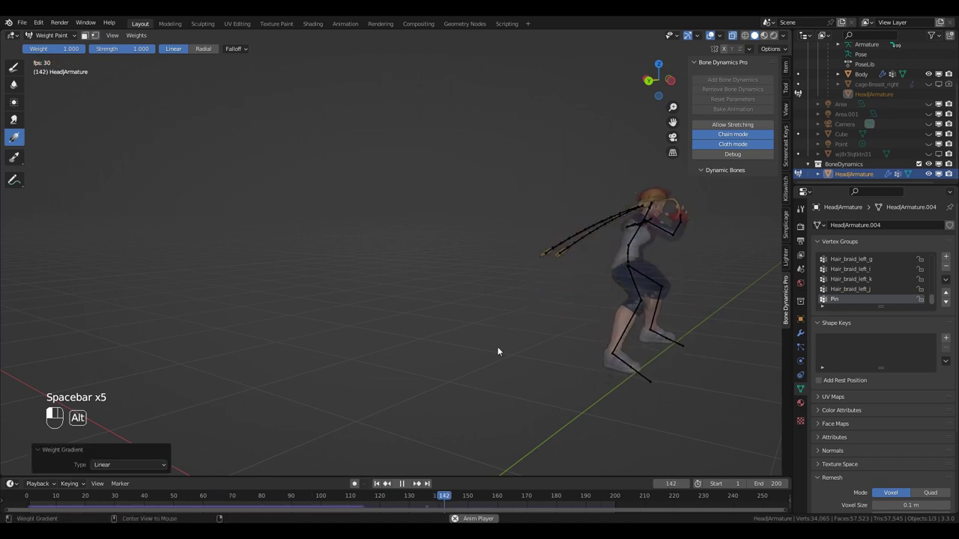
# - Redraw the Pin gradient along the braids from root to tip, checking playback between strokes
pyautogui.moveTo(503, 350); pyautogui.dragTo(410, 160)
pyautogui.press('space')
pyautogui.press('shift+Left')
pyautogui.press('space')
pyautogui.press('space')
pyautogui.press('KP_Divide')
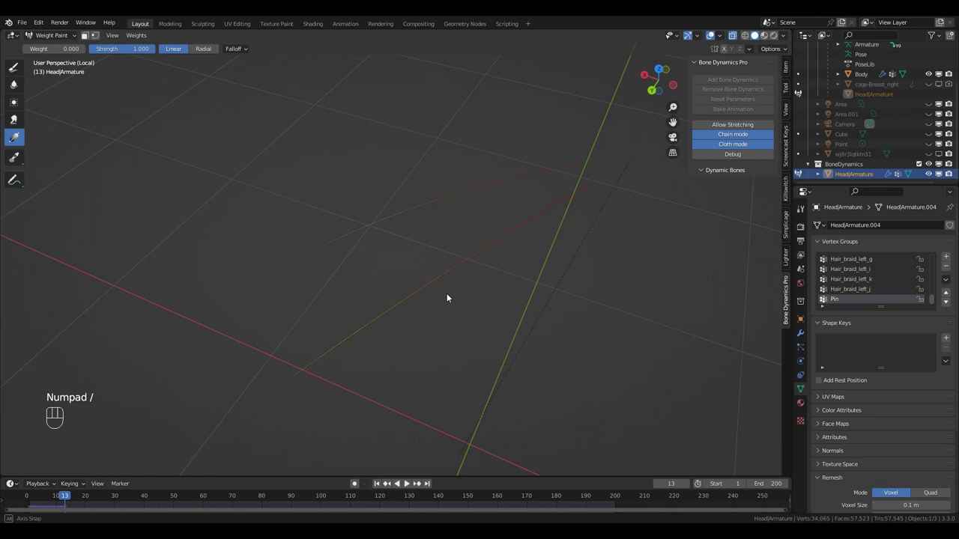
pyautogui.moveTo(460, 257); pyautogui.dragTo(538, 221)
pyautogui.moveTo(460, 290); pyautogui.dragTo(487, 106)
# - Replay the result, exit local view and return HeadArmature to Object Mode with its Cloth modifier
pyautogui.press('KP_Divide')
pyautogui.press('shift+Left')
pyautogui.press('space')
pyautogui.press('space')
pyautogui.press('shift+Left')
pyautogui.press('KP_Divide')
pyautogui.moveTo(602, 179); pyautogui.dragTo(812, 349)
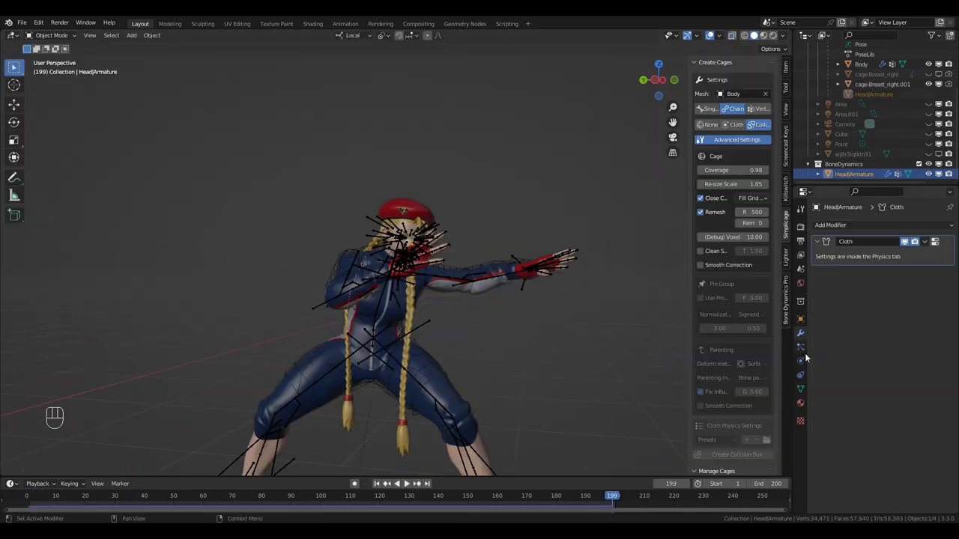
# - Show the HeadArmature Cloth physics settings with vertex mass 0.41, structural 13 and shear 4.6
pyautogui.click(806, 361)
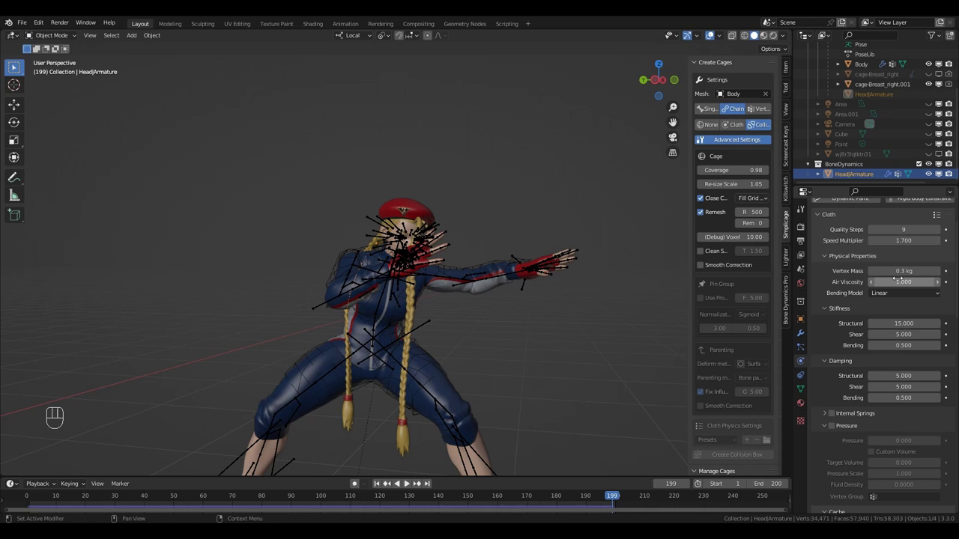
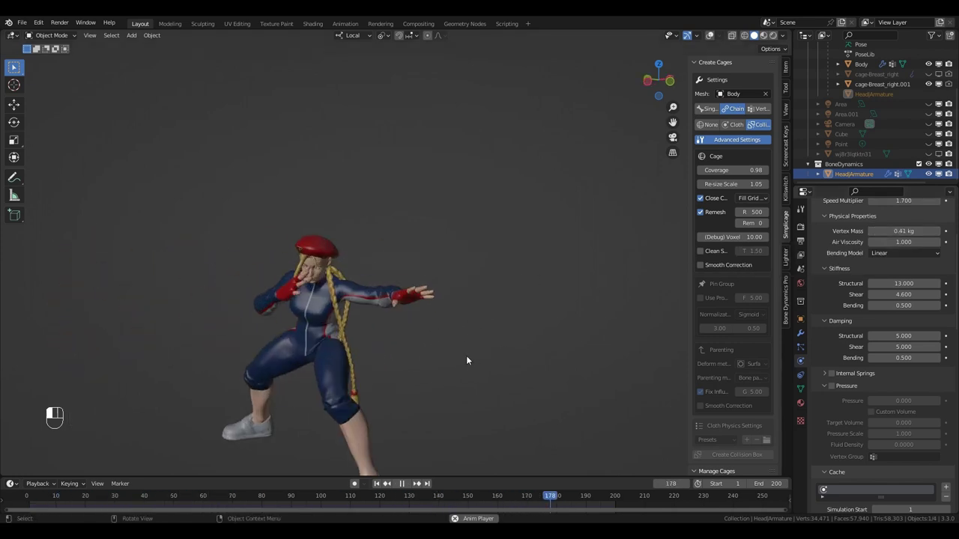
# - Stop playback, select the cage collider body and review its collision from the camera view
pyautogui.press('space')
pyautogui.moveTo(471, 359); pyautogui.dragTo(706, 42)
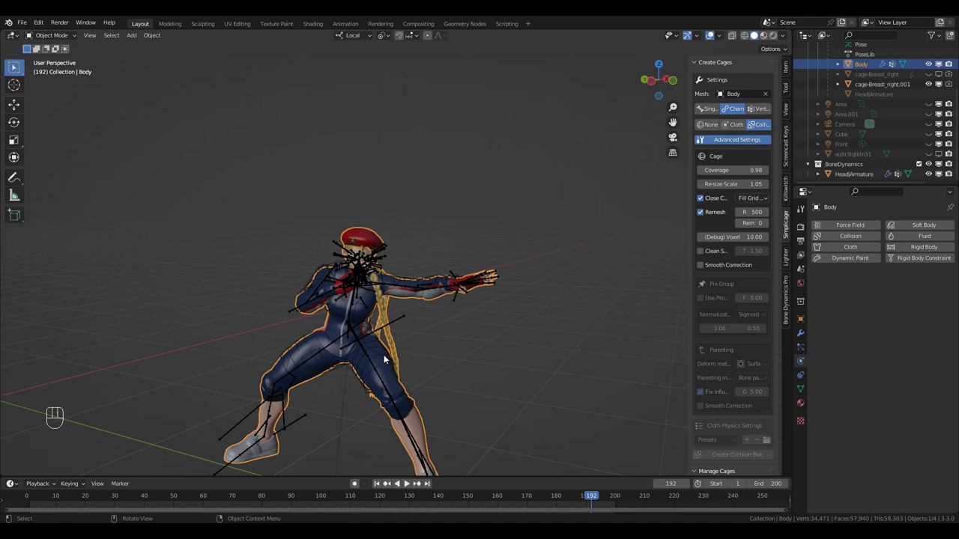
pyautogui.click(389, 357)
pyautogui.moveTo(883, 426); pyautogui.dragTo(437, 400)
pyautogui.press('shift+Left')
pyautogui.press('shift+Left')
pyautogui.press('space')
pyautogui.press('space')
pyautogui.press('KP_0')
pyautogui.press('space')
# - Set the cage Collision damping 0.108, outer thickness 0.014 and friction 5.310, replaying to check
pyautogui.click(427, 382)
pyautogui.press('space')
pyautogui.click(477, 371)
pyautogui.click(489, 371)
pyautogui.press('shift+Left')
pyautogui.press('space')
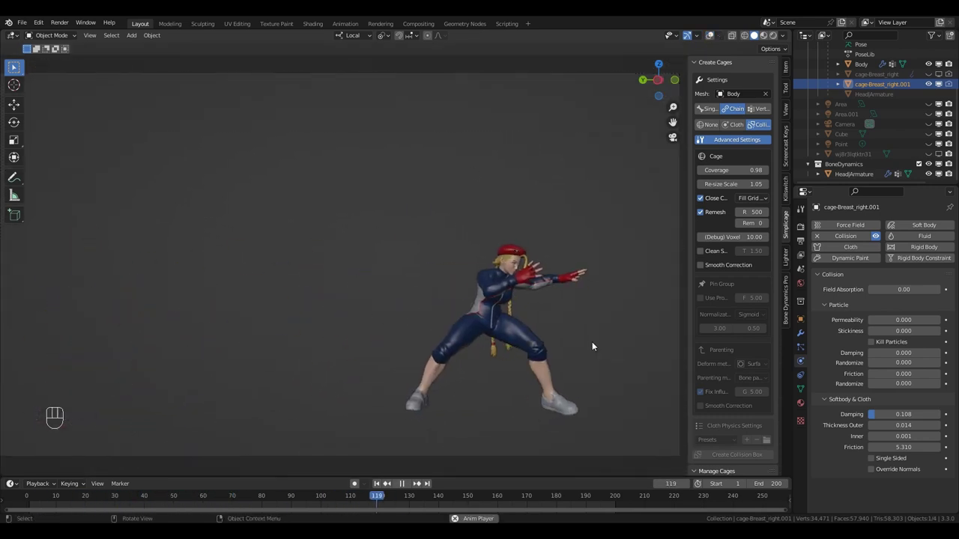
pyautogui.press('space')
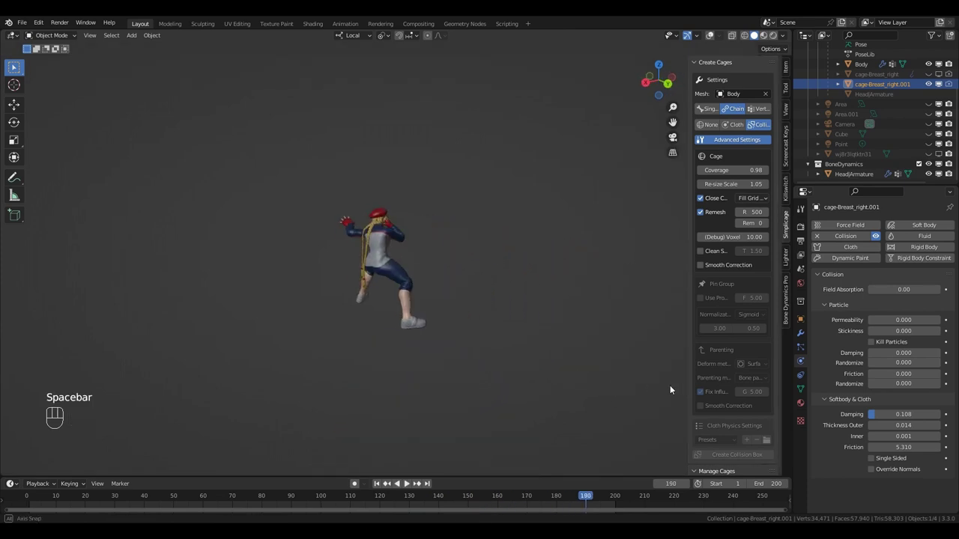
# - Select the HeadArmature braid object again in the outliner
pyautogui.click(713, 37)
pyautogui.click(841, 178)
# - Isolate the braid mesh, enter Weight Paint at weight 1.0 and repaint the Pin gradient along the braids
pyautogui.press('KP_Divide')
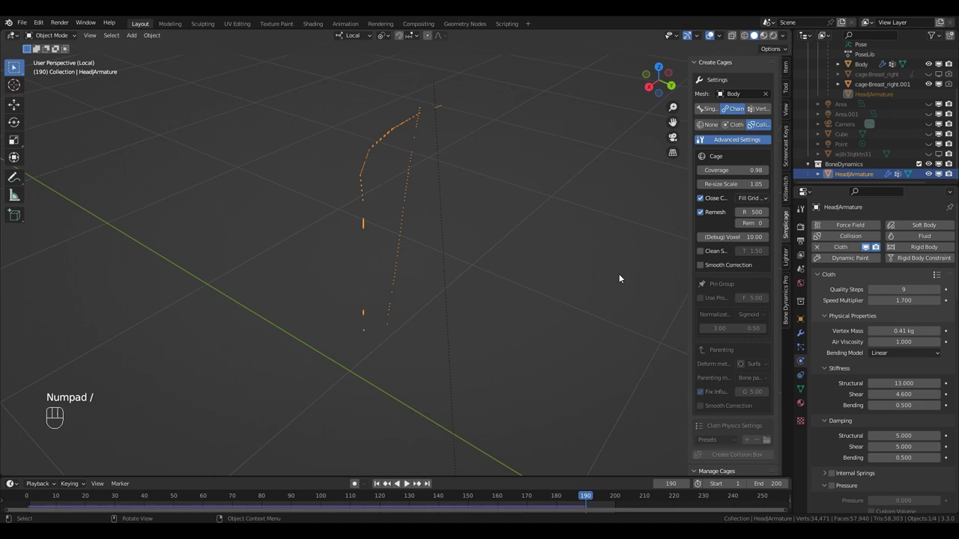
pyautogui.press('shift+Down')
pyautogui.press('shift+Left')
pyautogui.press('KP_Decimal')
pyautogui.press('ctrl+Tab')
pyautogui.moveTo(58, 52); pyautogui.dragTo(391, 150)
pyautogui.click(406, 60)
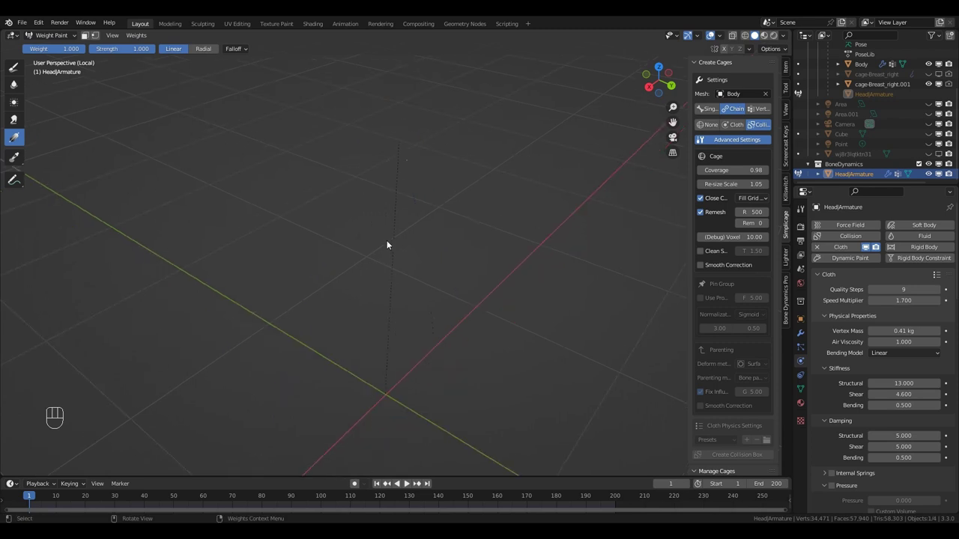
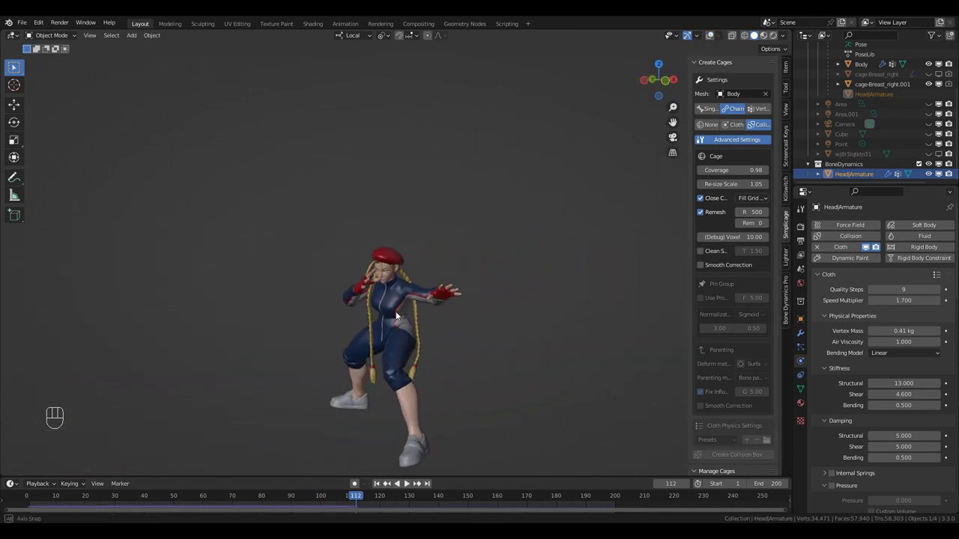
pyautogui.press('KP_0')
pyautogui.press('shift+Left')
pyautogui.press('space')
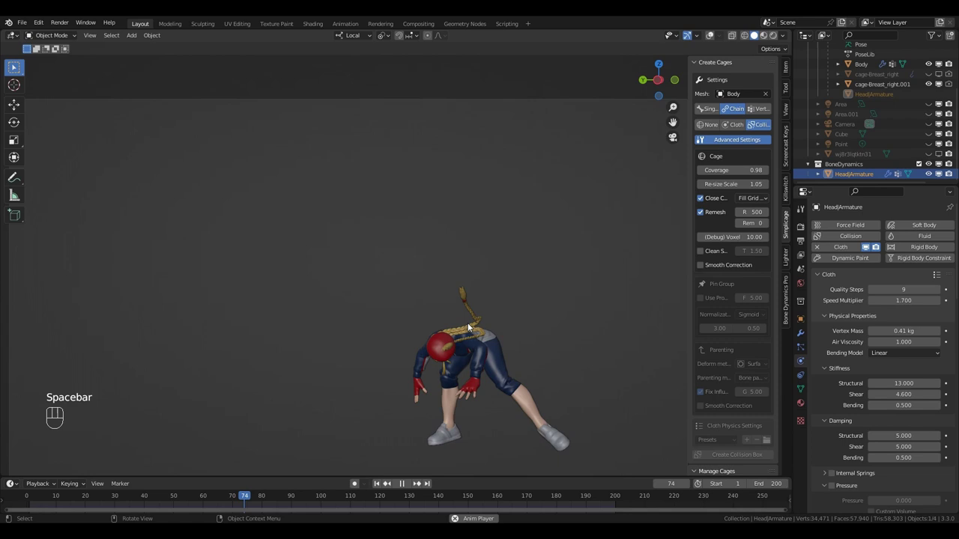